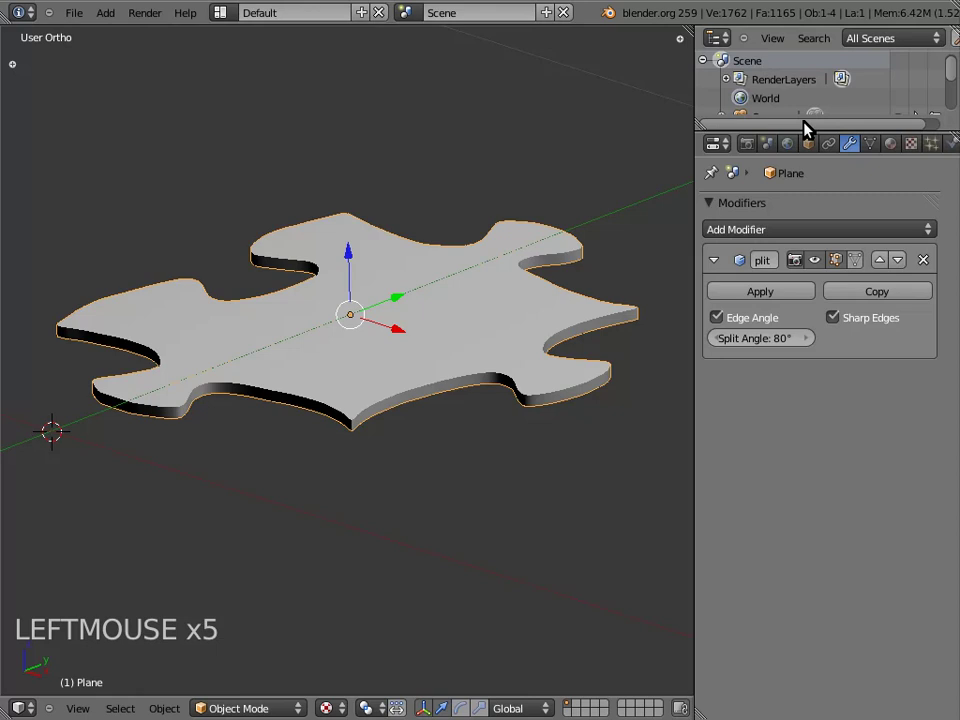
# Rename the Plane object to 'puzzle' and create a new material for it.
pyautogui.click(812, 128)
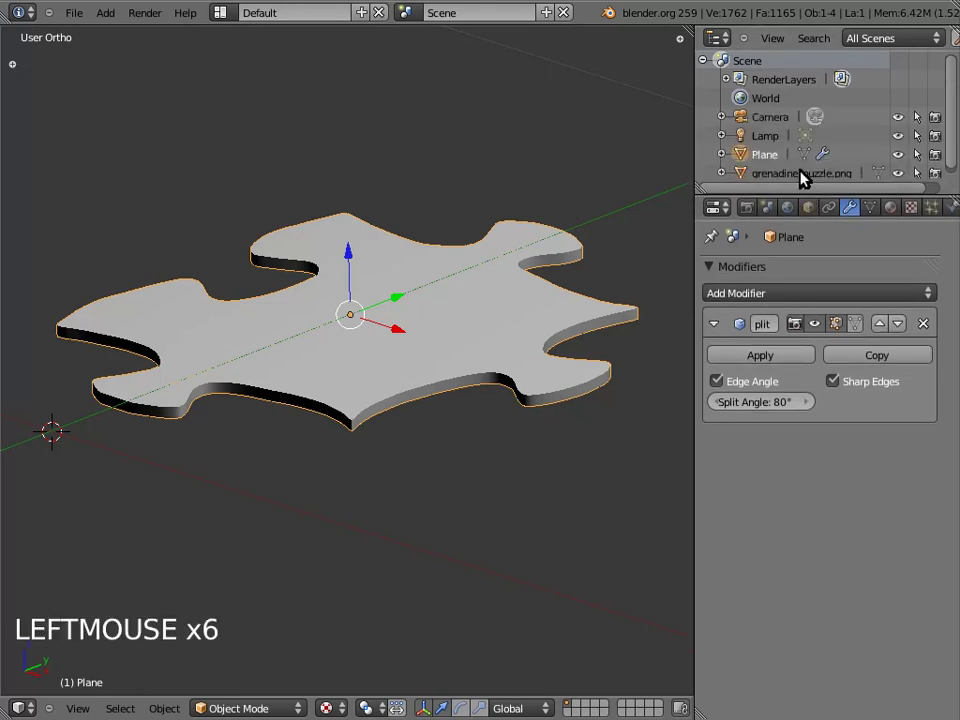
pyautogui.click(764, 157)
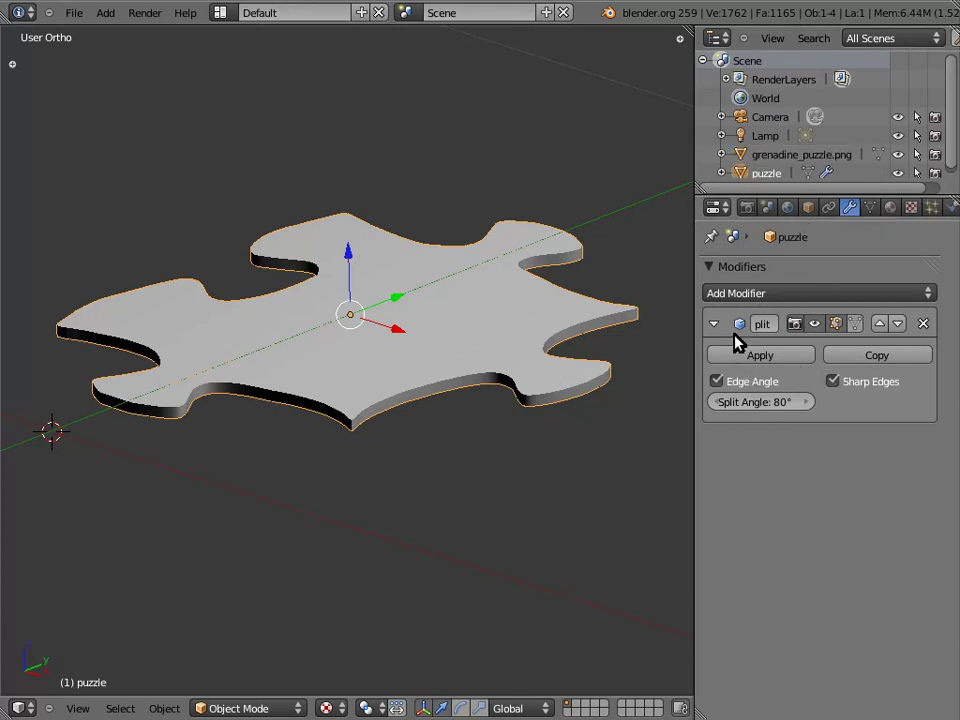
pyautogui.click(901, 212)
pyautogui.click(769, 340)
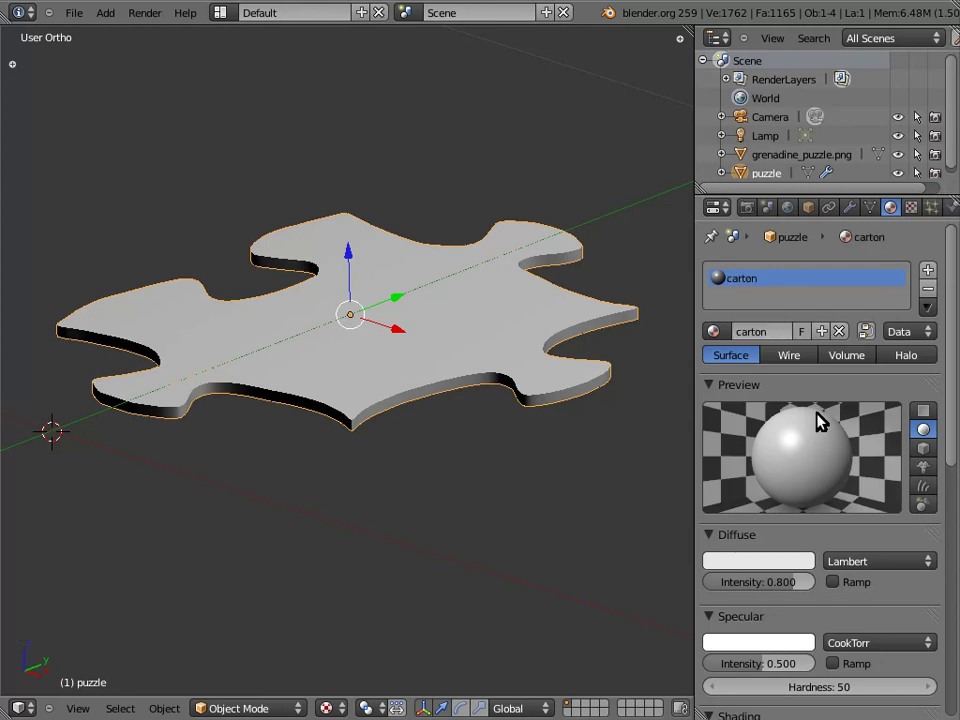
# Name the material 'carton', grey diffuse, specular intensity 0.3 and hardness 20.
pyautogui.scroll(-3)
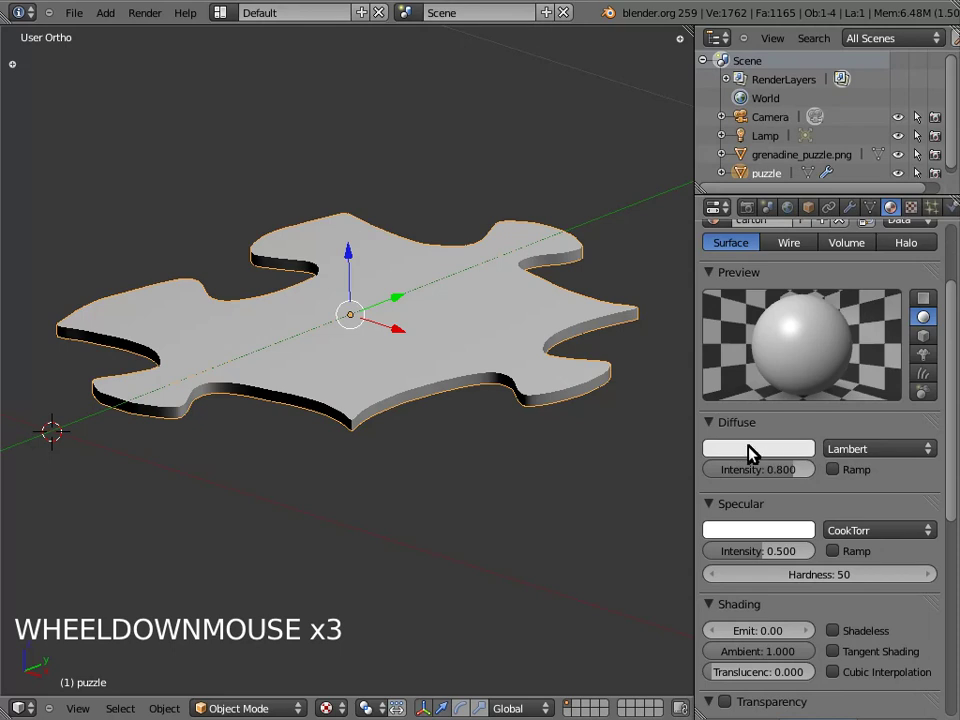
pyautogui.click(764, 454)
pyautogui.scroll(-3)
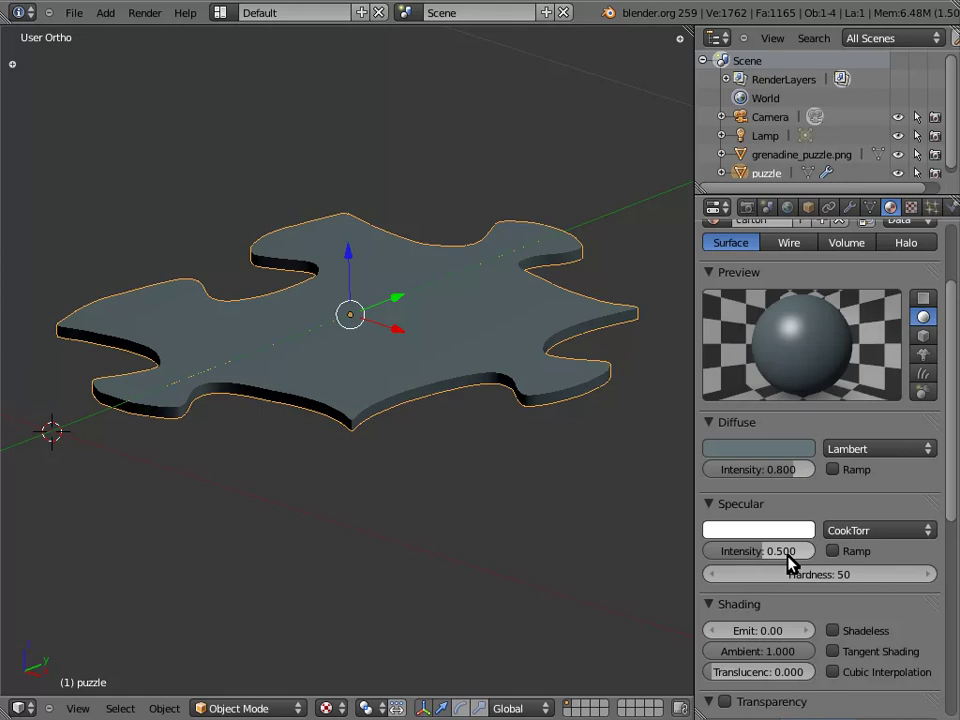
pyautogui.click(762, 552)
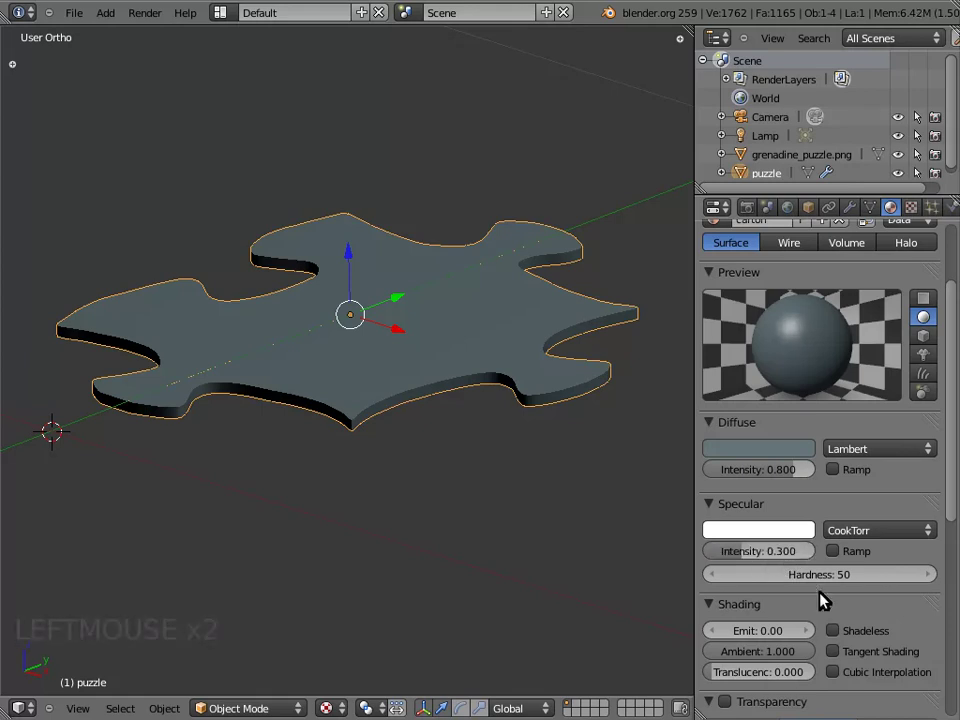
pyautogui.click(845, 580)
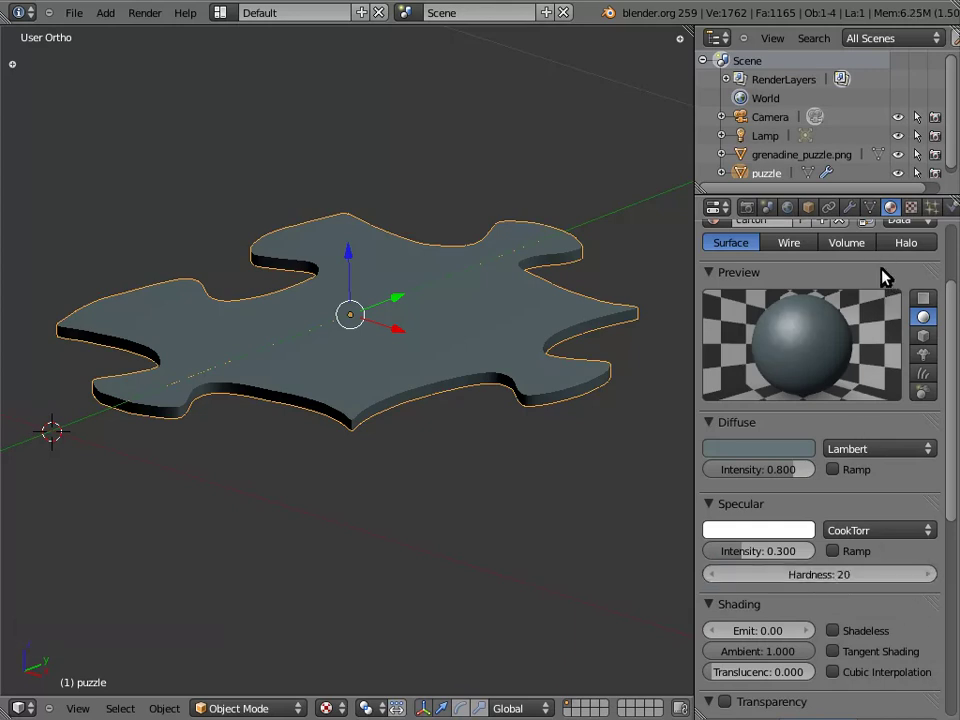
pyautogui.middleClick(862, 254)
pyautogui.middleClick(844, 299)
# Add a new texture named 'carton' of type Noise in the first slot.
pyautogui.click(919, 213)
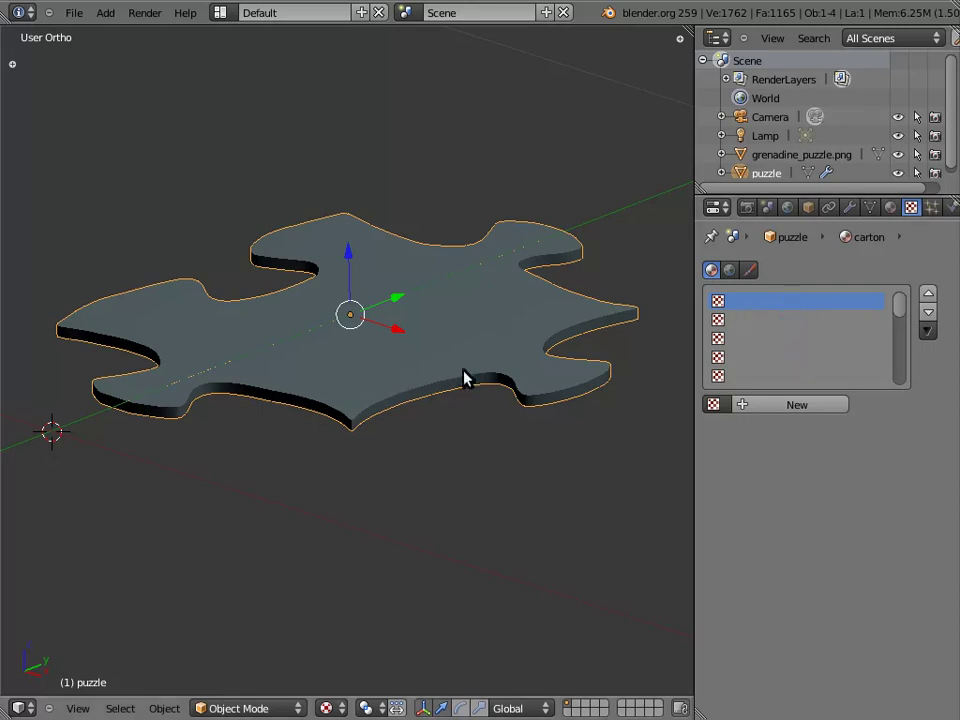
pyautogui.click(793, 406)
pyautogui.click(782, 407)
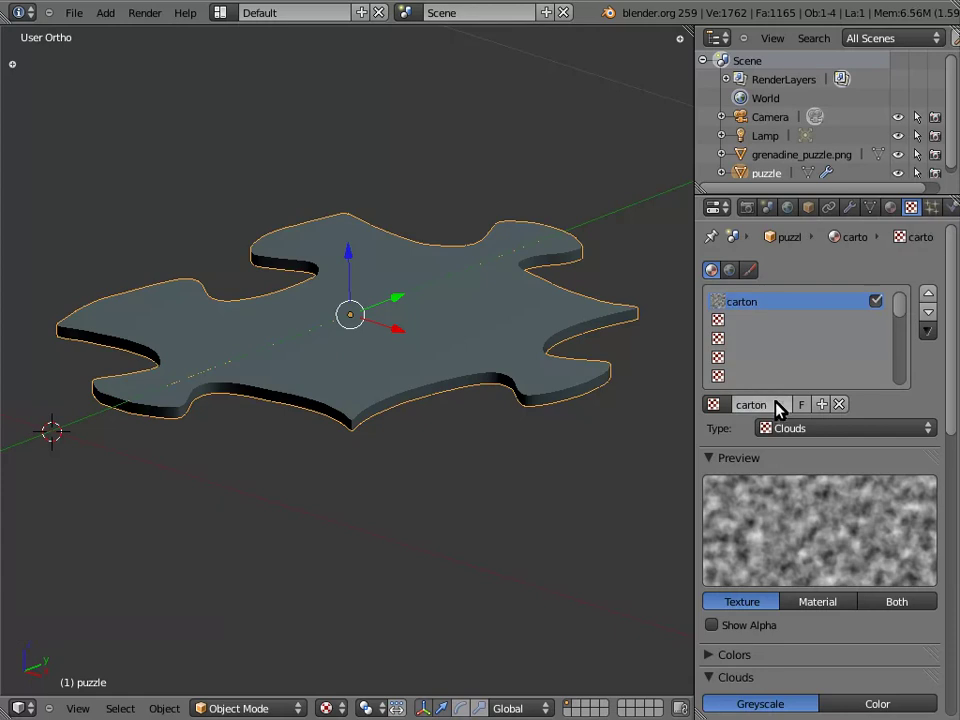
pyautogui.click(800, 431)
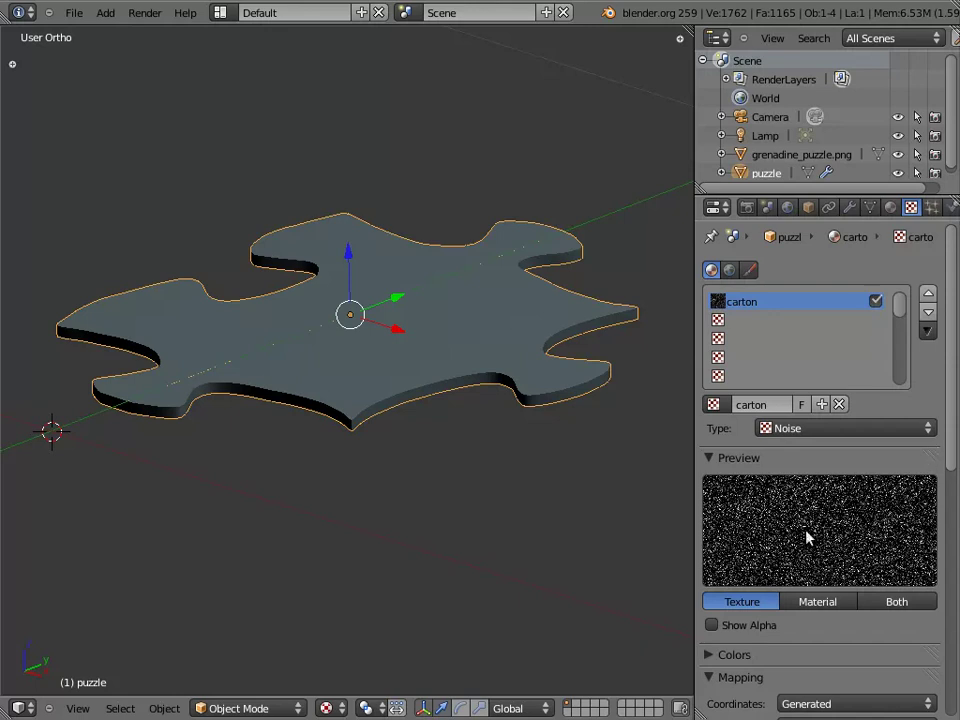
pyautogui.click(942, 431)
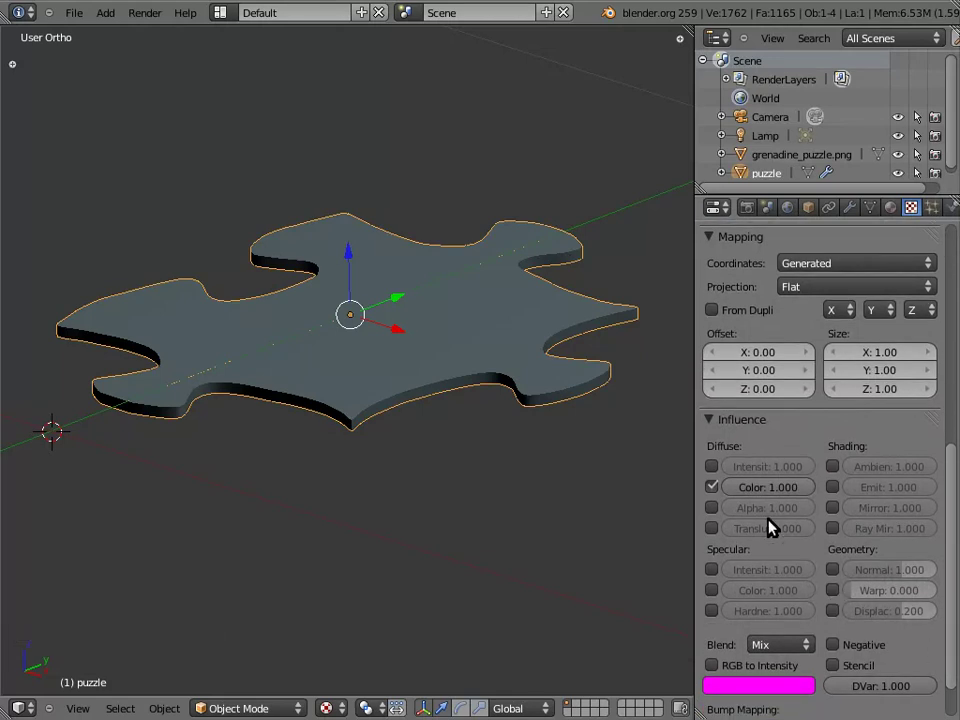
# Make the texture affect only Normal at -0.020 with Best Quality bump mapping.
pyautogui.click(717, 494)
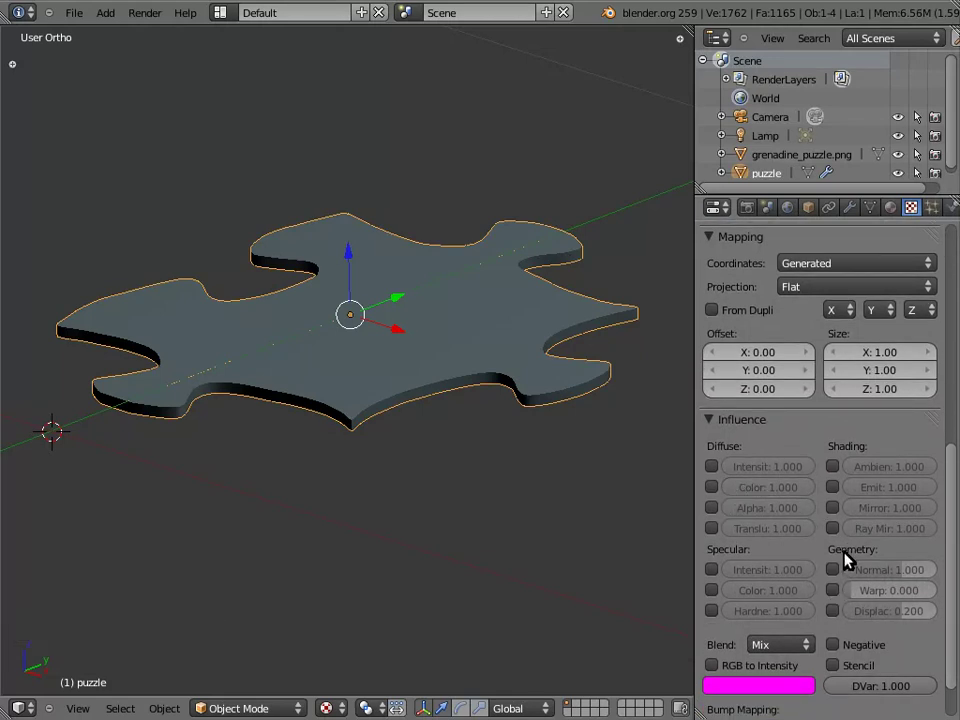
pyautogui.click(823, 572)
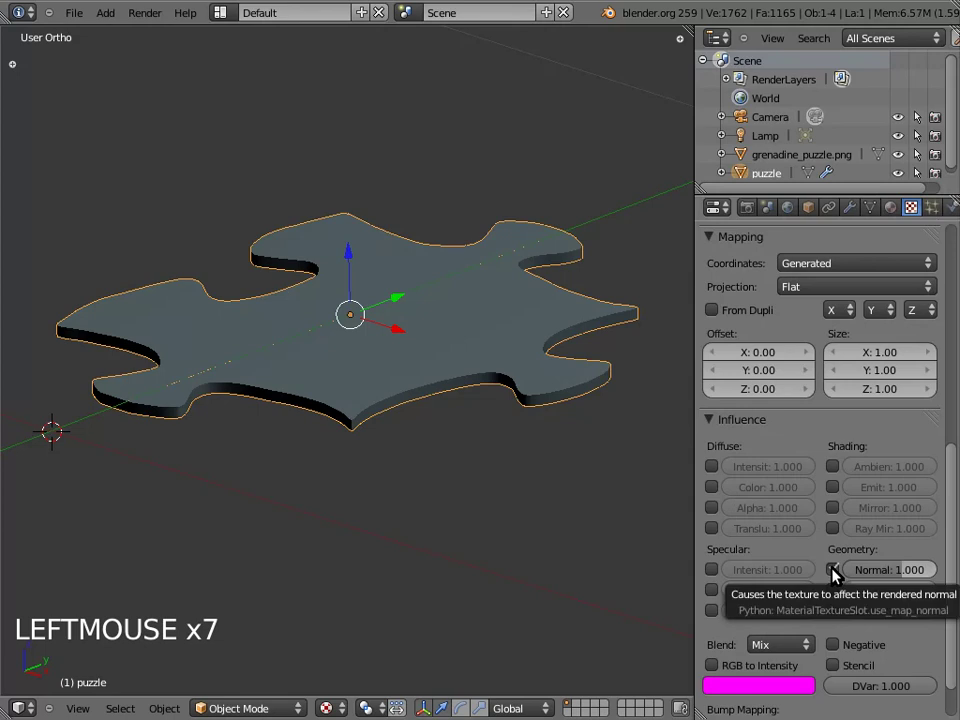
pyautogui.click(887, 571)
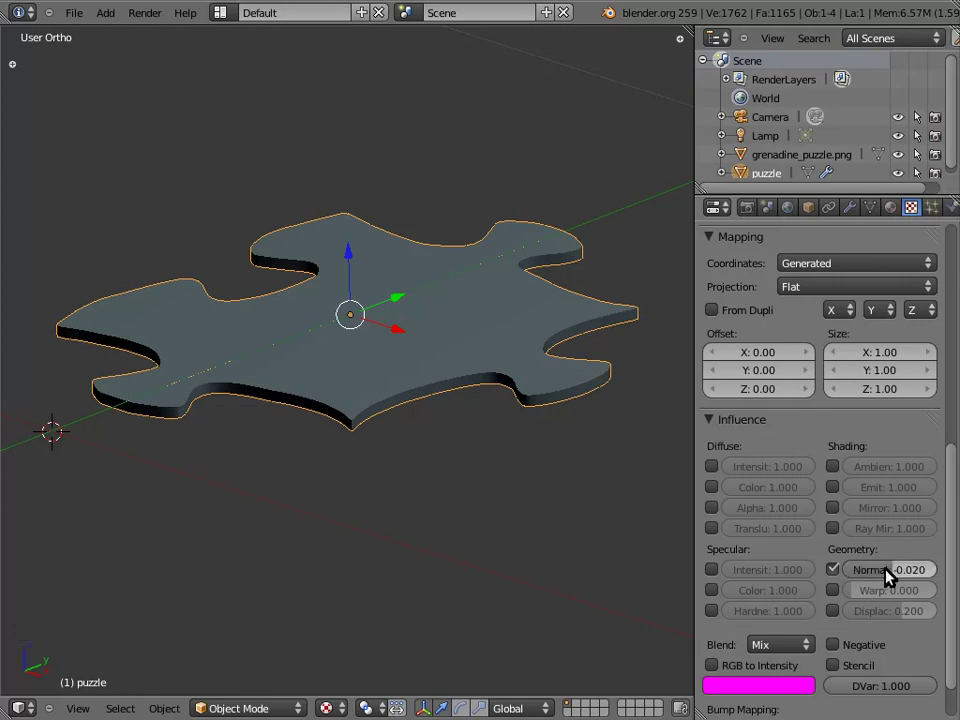
pyautogui.scroll(-3)
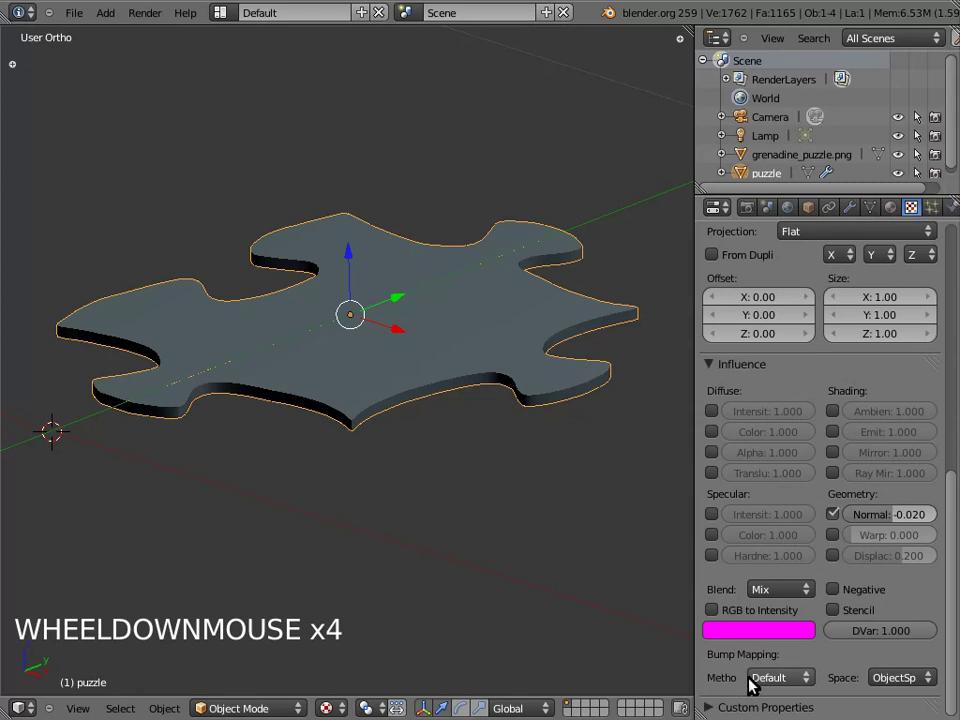
pyautogui.click(774, 684)
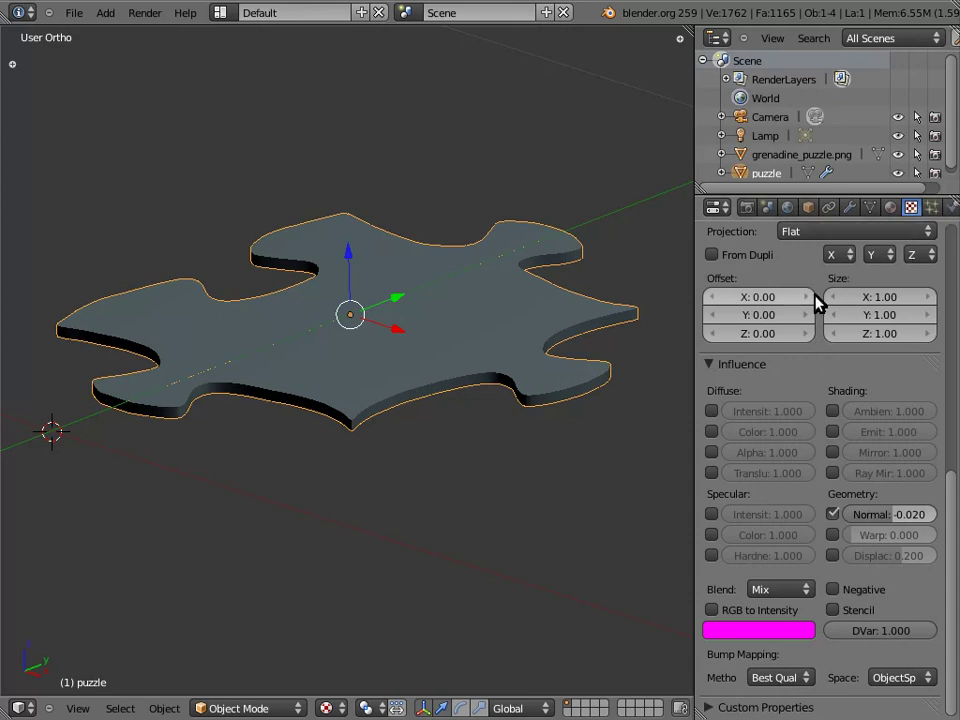
pyautogui.click(938, 153)
pyautogui.scroll(-3)
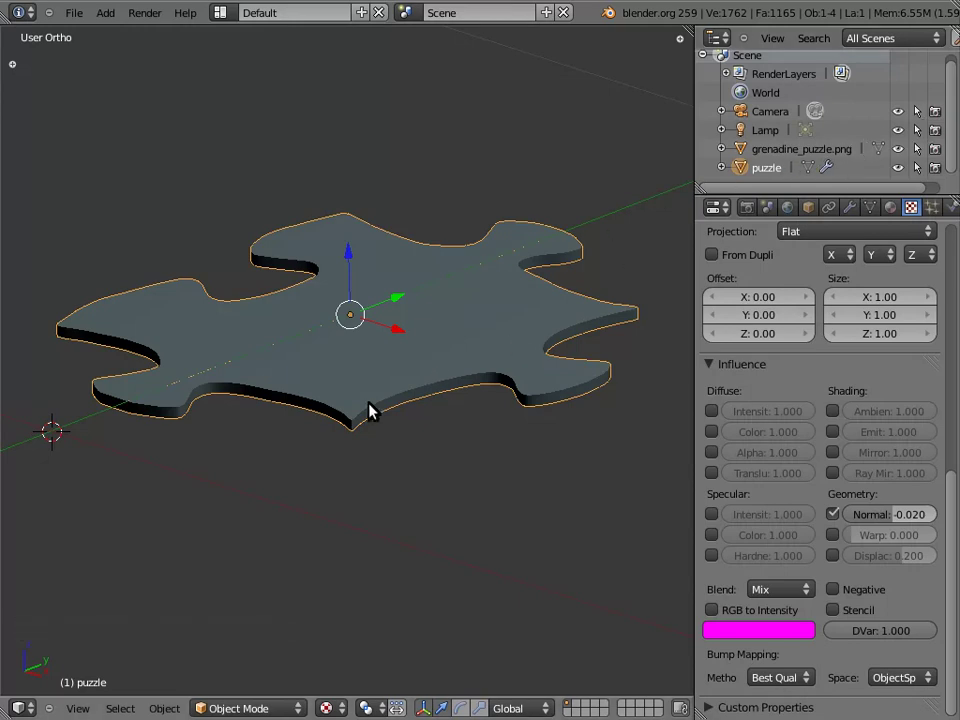
# Move the camera in so the puzzle piece fills the frame, then return to top view.
pyautogui.press('KP_0')
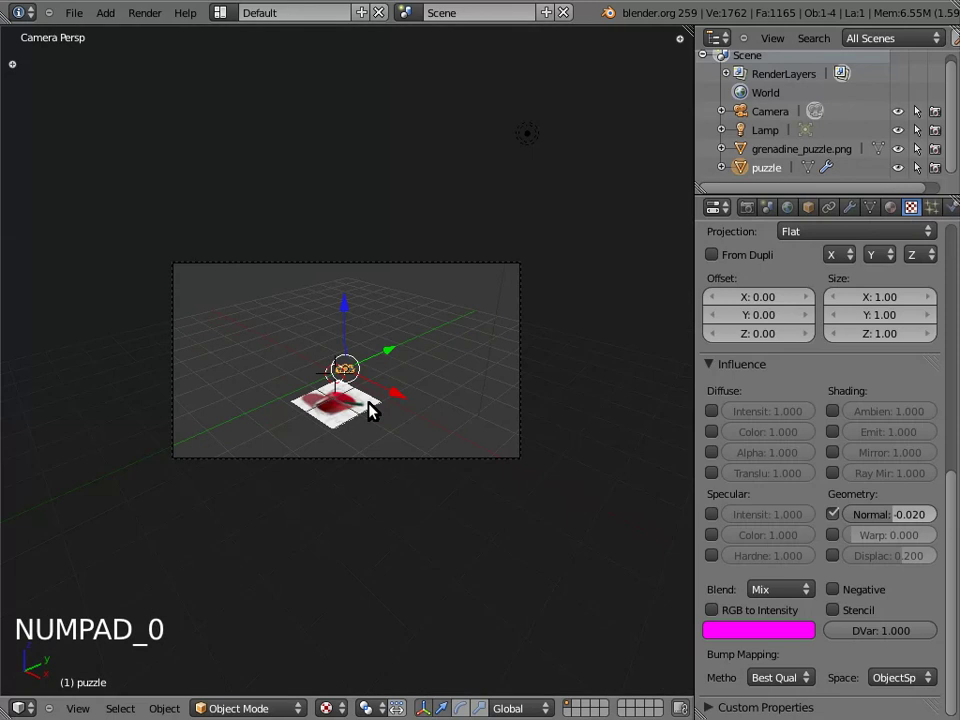
pyautogui.rightClick(433, 267)
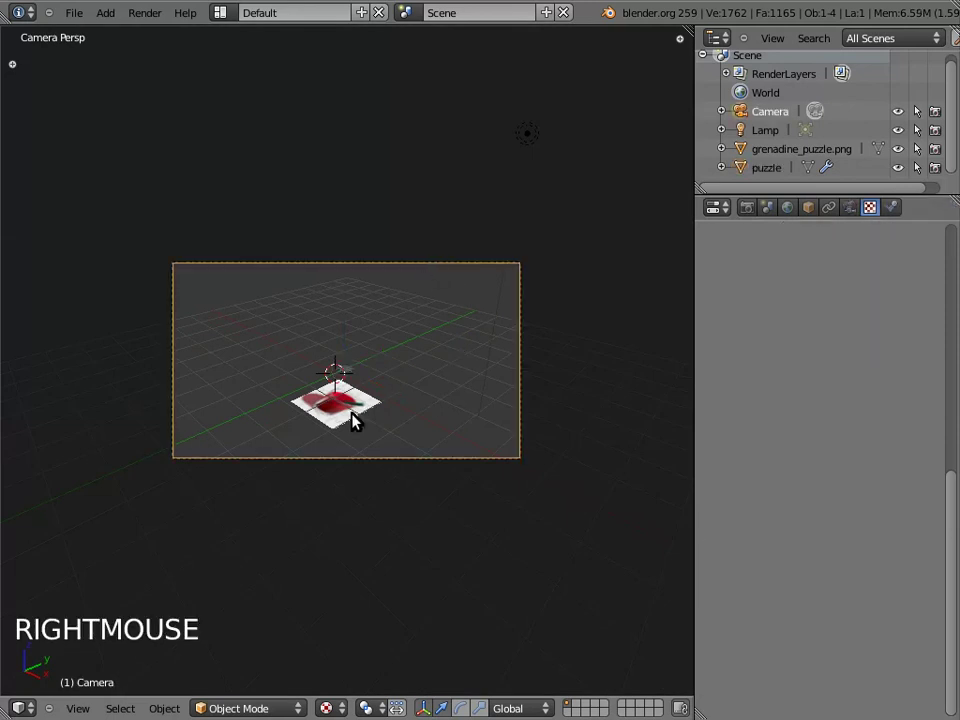
pyautogui.press('shift+f')
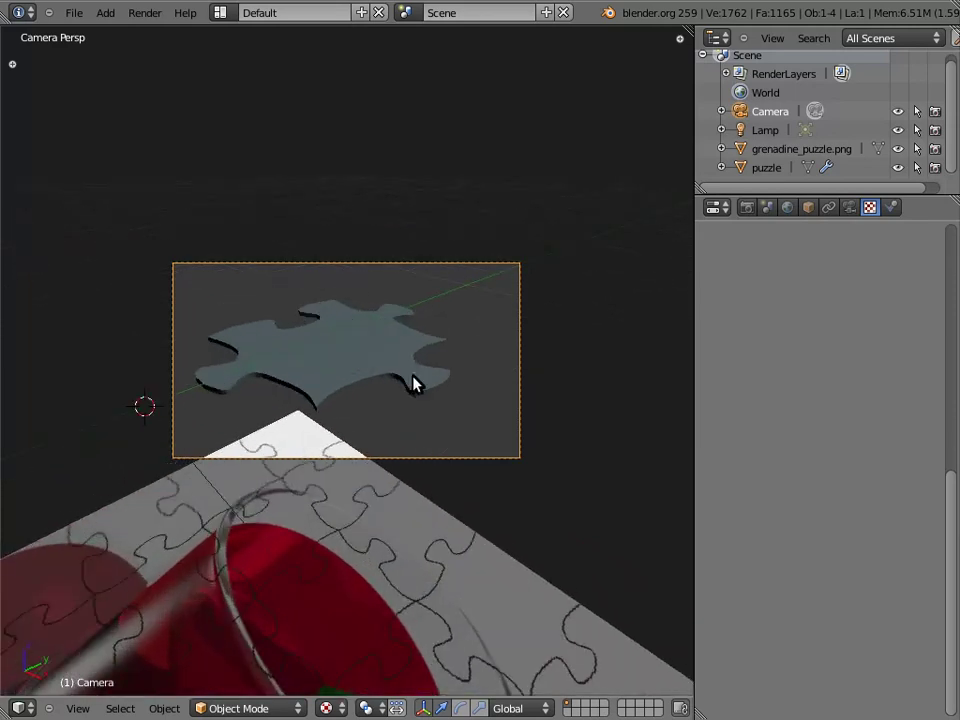
pyautogui.press('g')
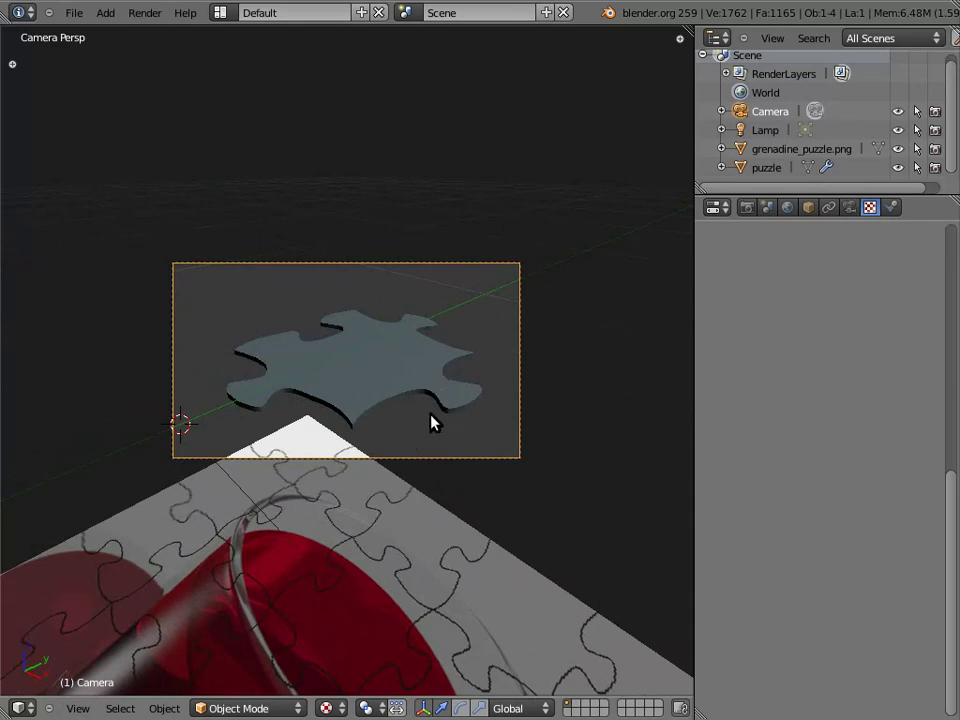
pyautogui.press('KP_7')
pyautogui.scroll(-3)
# Select the lamp and change its type to Sun.
pyautogui.rightClick(586, 284)
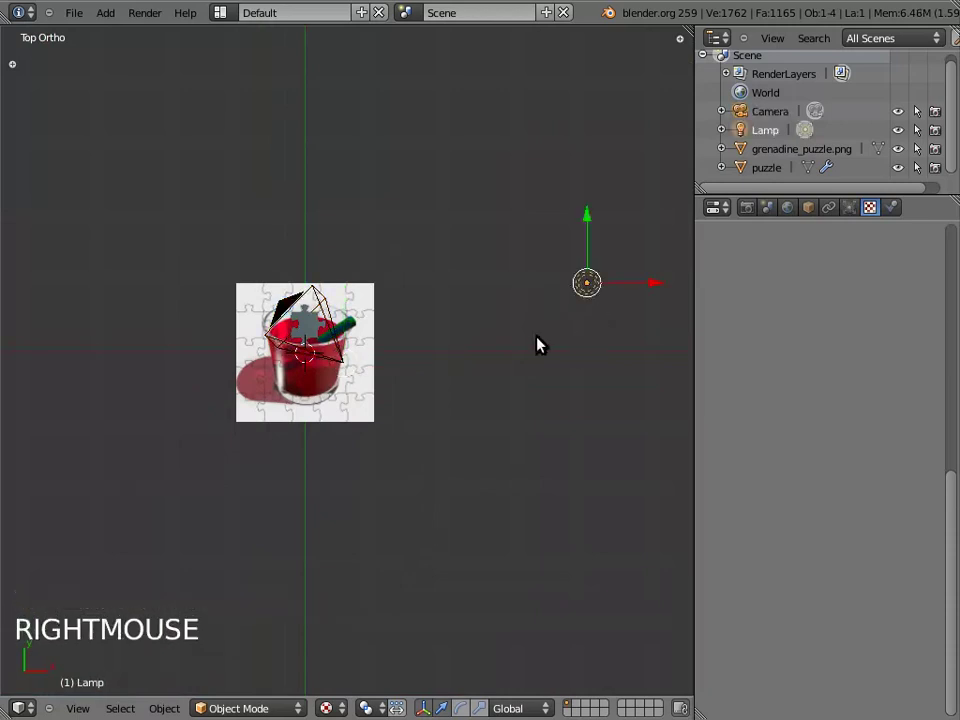
pyautogui.scroll(-3)
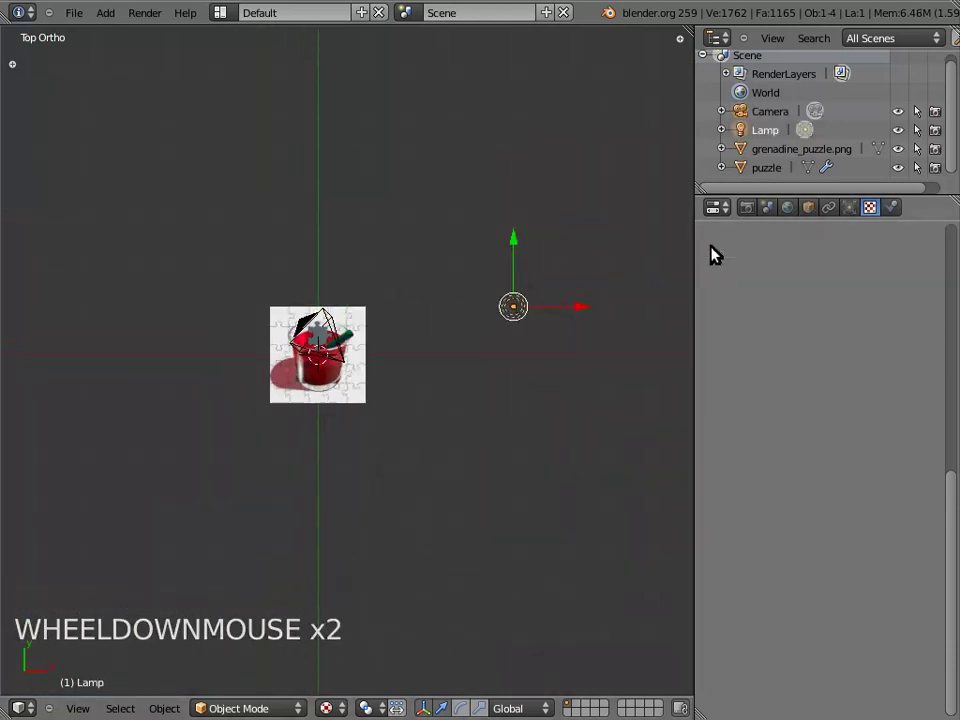
pyautogui.click(860, 212)
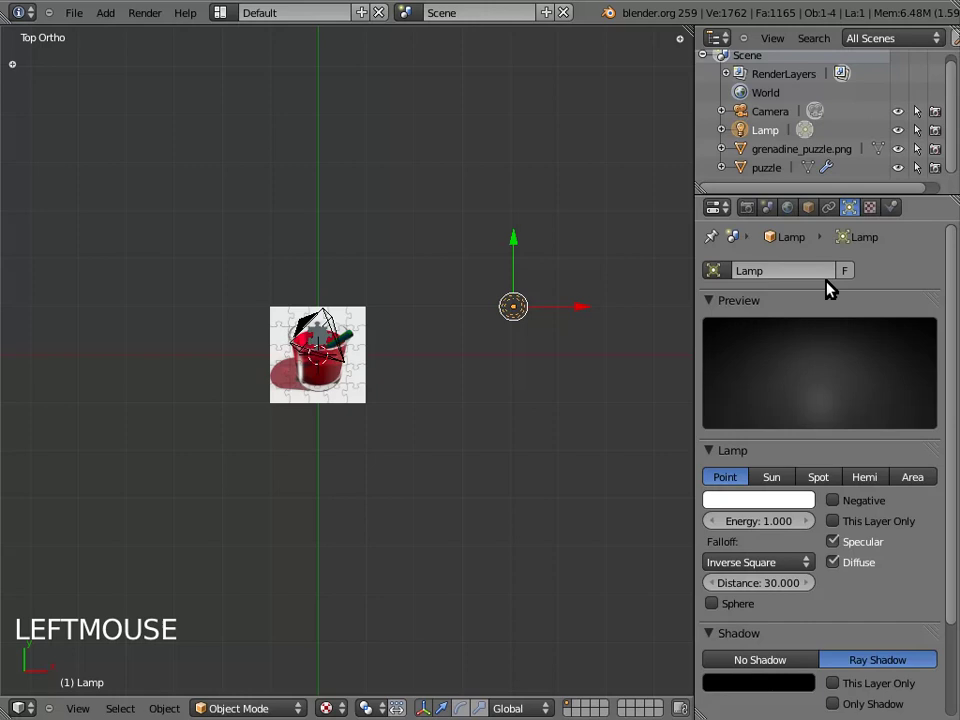
pyautogui.click(773, 481)
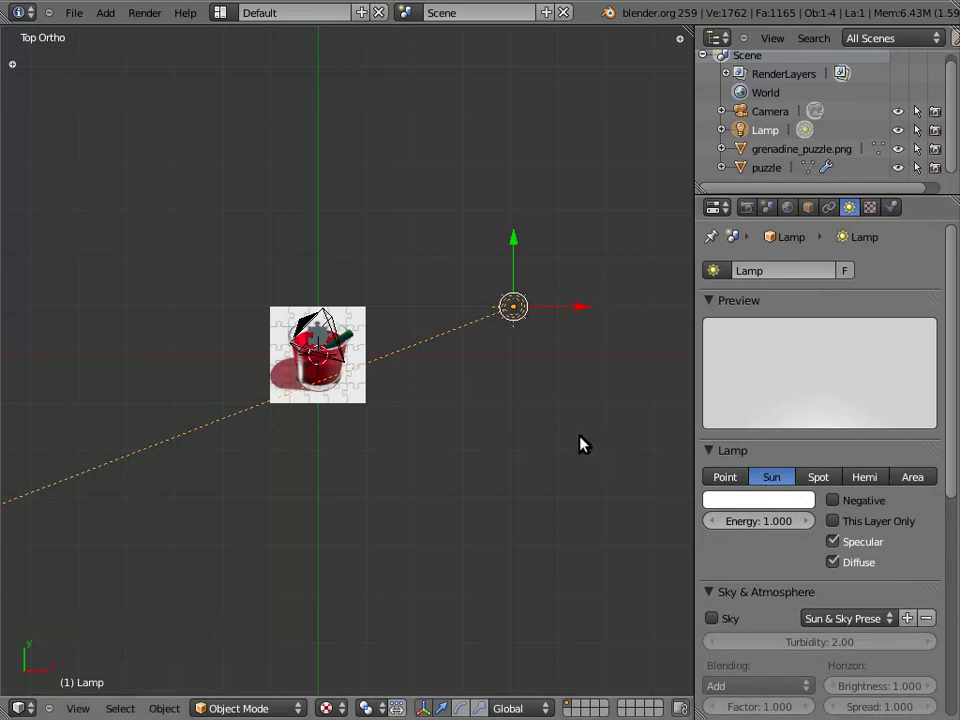
# Duplicate the sun as Lamp.001, move and re-aim it, and tint it pale yellow.
pyautogui.press('shift+d')
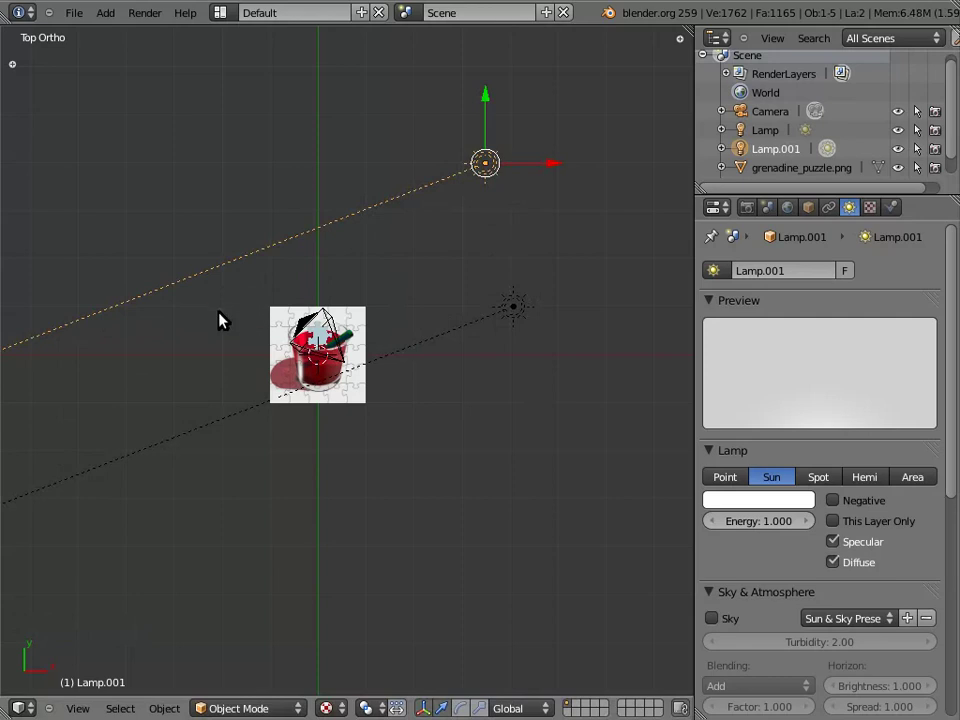
pyautogui.press('r')
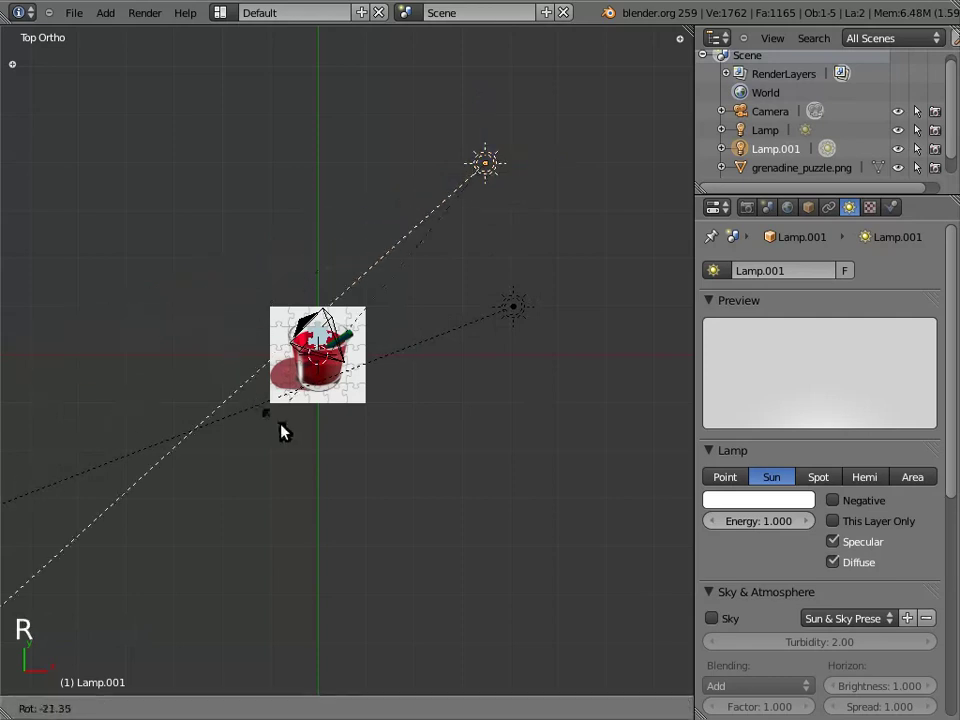
pyautogui.click(756, 506)
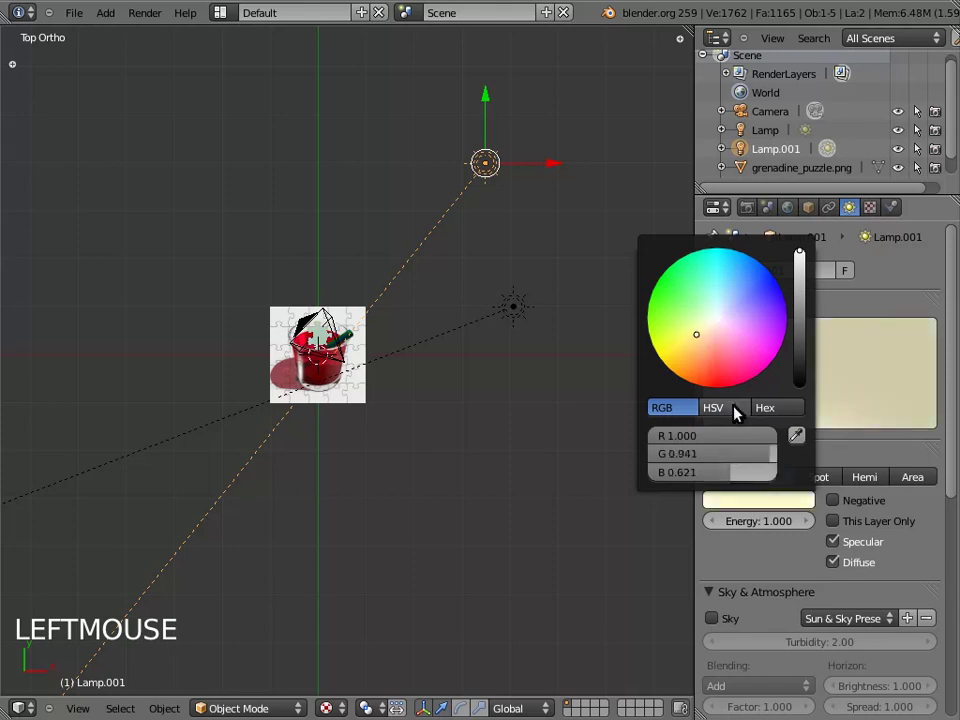
pyautogui.click(776, 522)
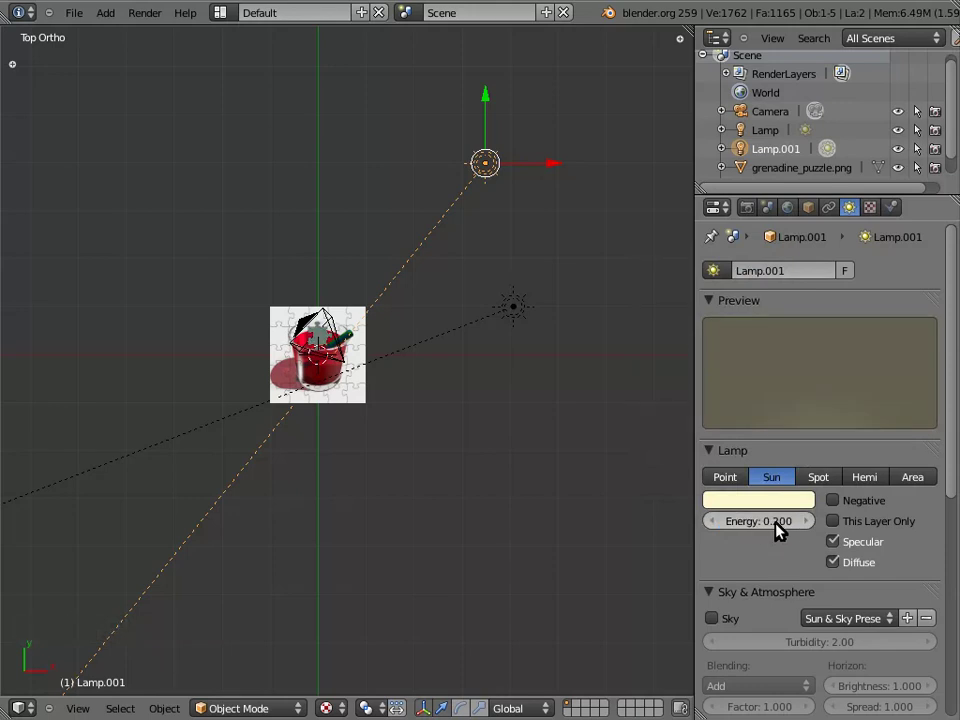
# Set Lamp.001's energy to 0.2 and disable its specular highlights.
pyautogui.click(767, 526)
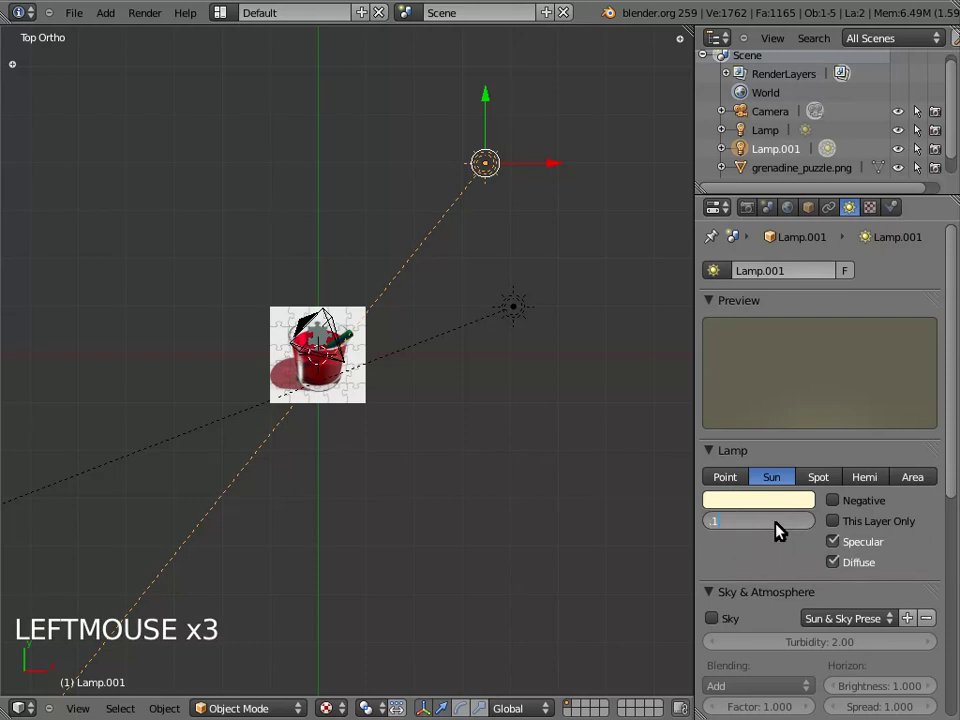
pyautogui.click(769, 516)
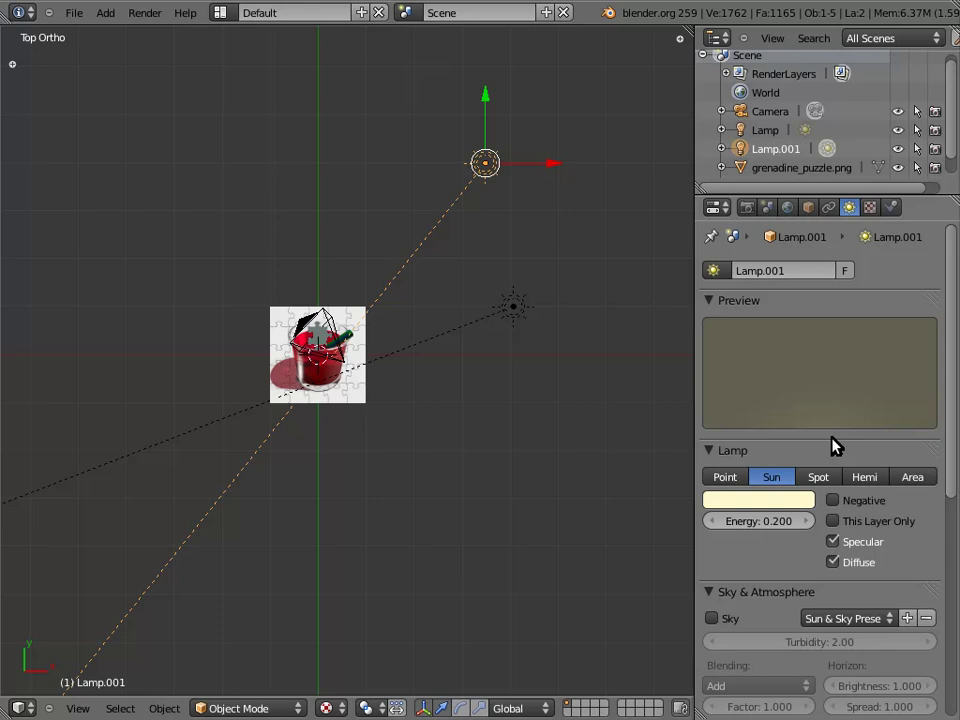
pyautogui.scroll(-3)
pyautogui.click(840, 432)
pyautogui.scroll(-3)
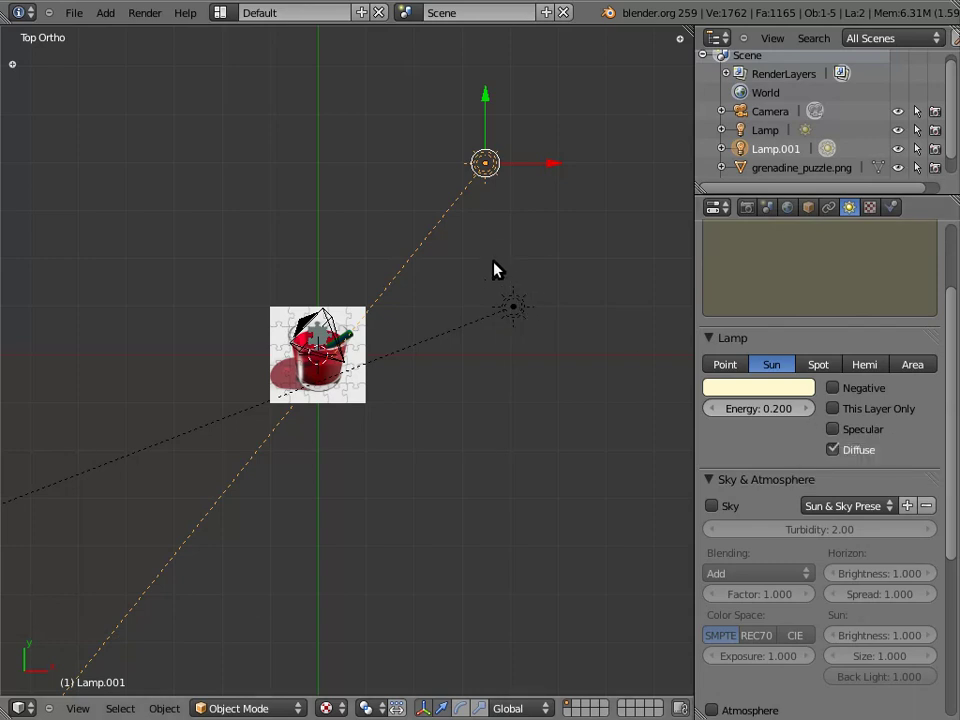
# Duplicate a third sun, Lamp.002, re-aim it and give it a cool bluish colour.
pyautogui.press('shift+d')
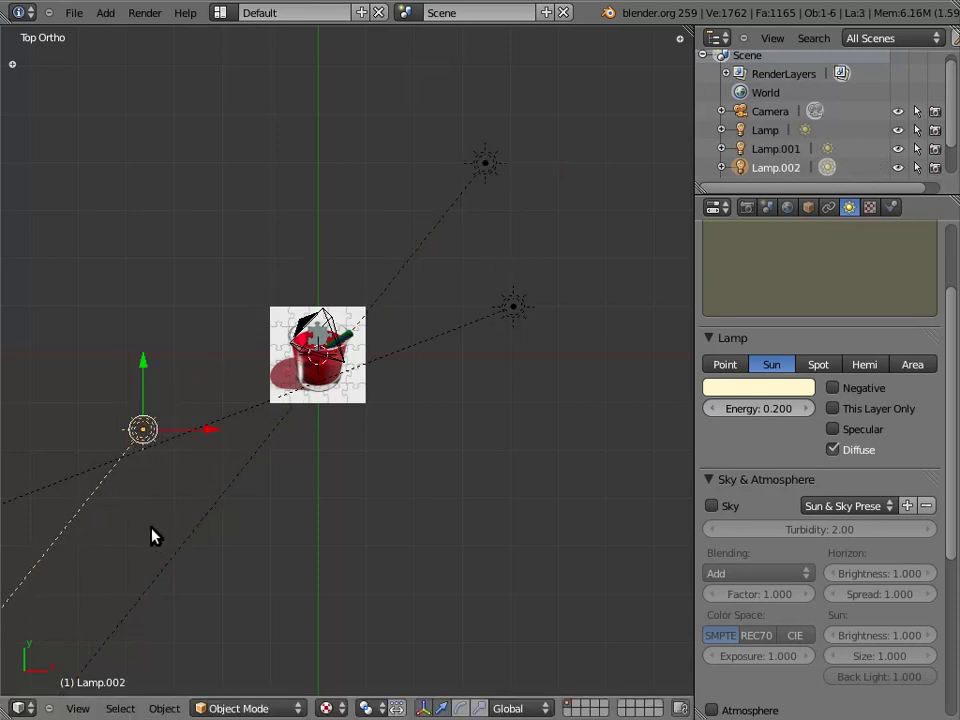
pyautogui.press('r')
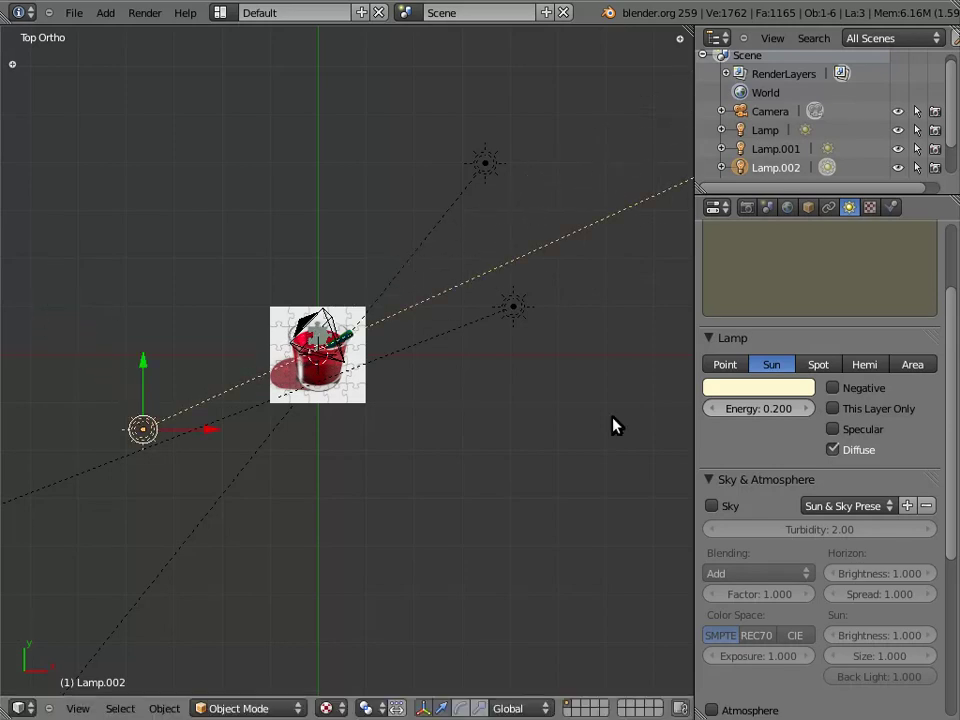
pyautogui.click(779, 394)
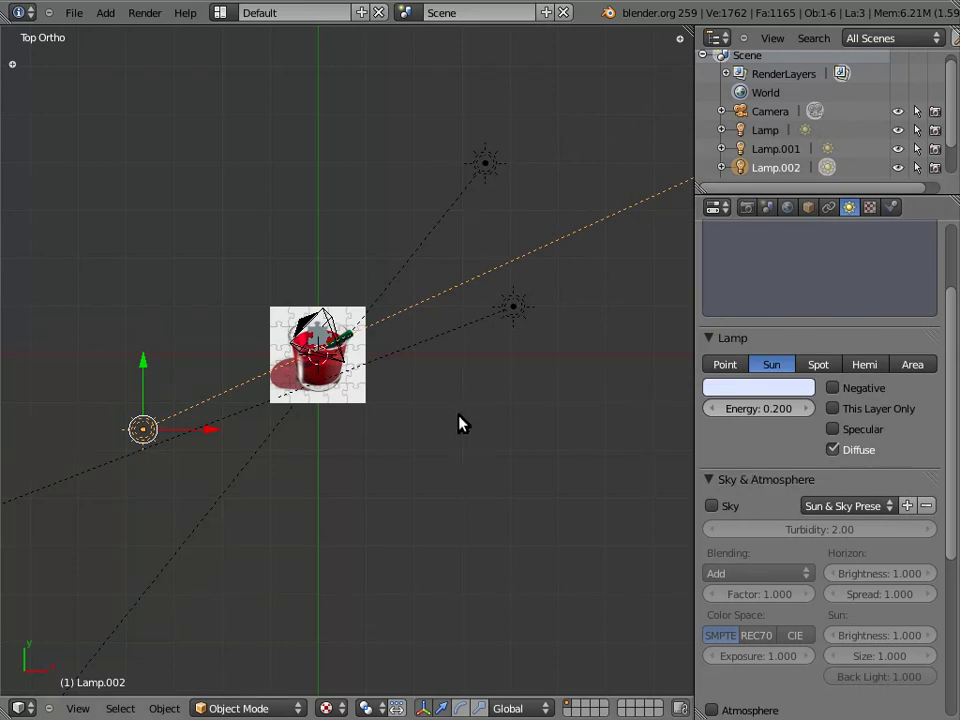
# In front view, lower Lamp.002 on the left and move Lamp.001 lower right.
pyautogui.press('KP_1')
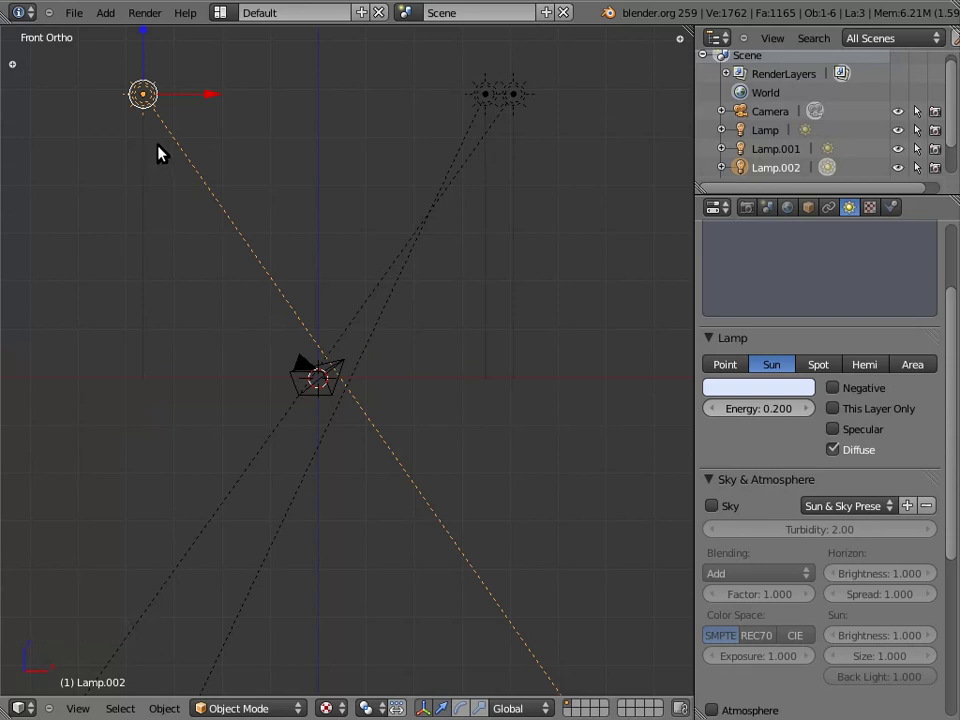
pyautogui.press('g')
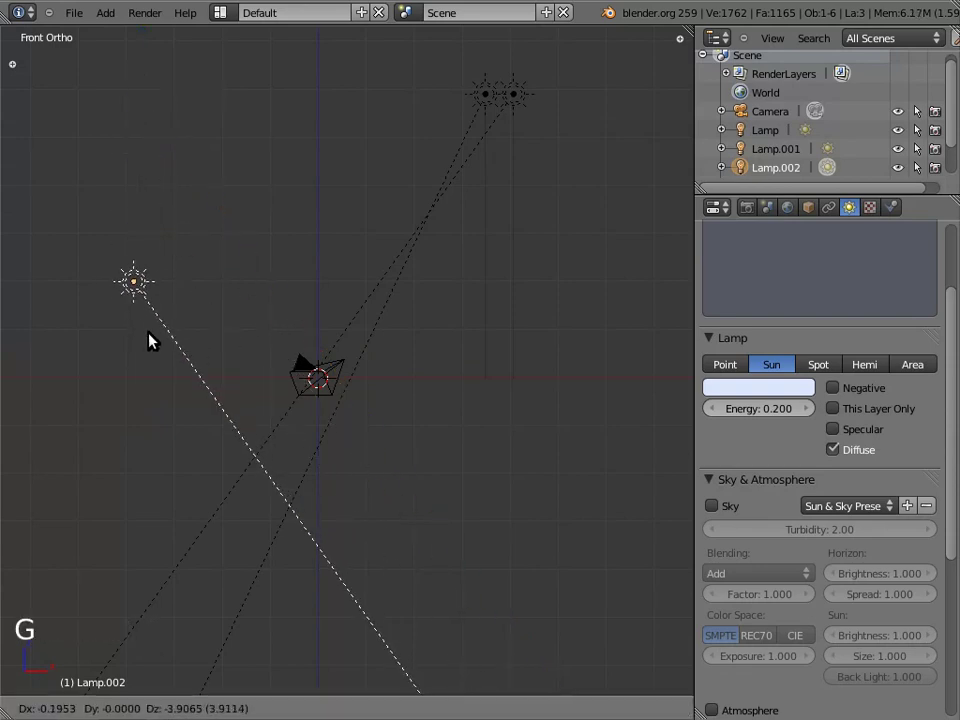
pyautogui.press('r')
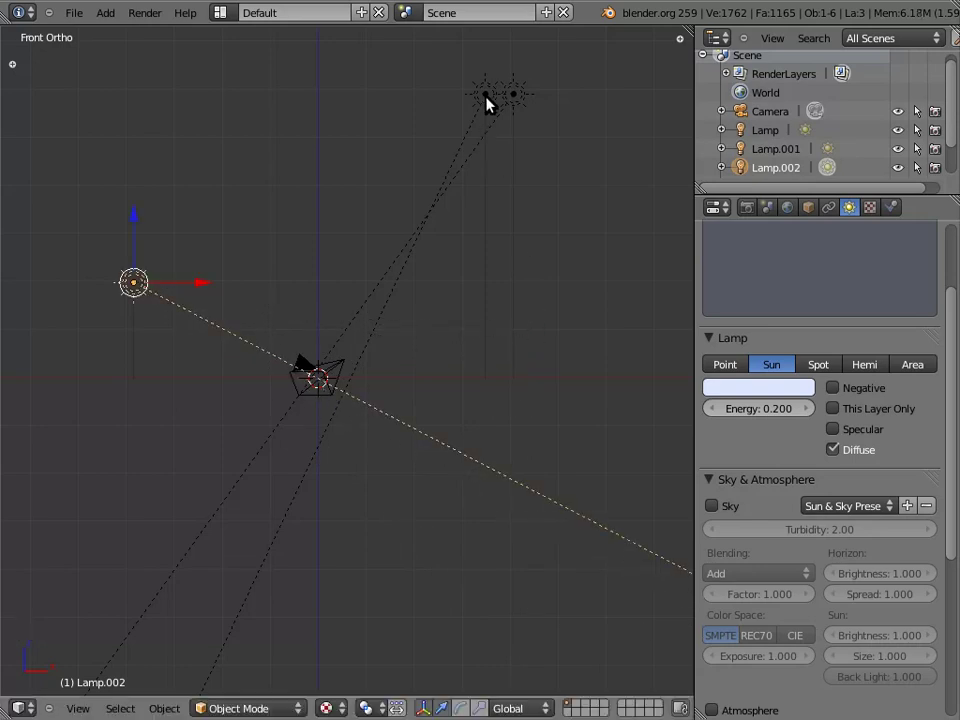
pyautogui.rightClick(490, 98)
pyautogui.press('g')
pyautogui.press('r')
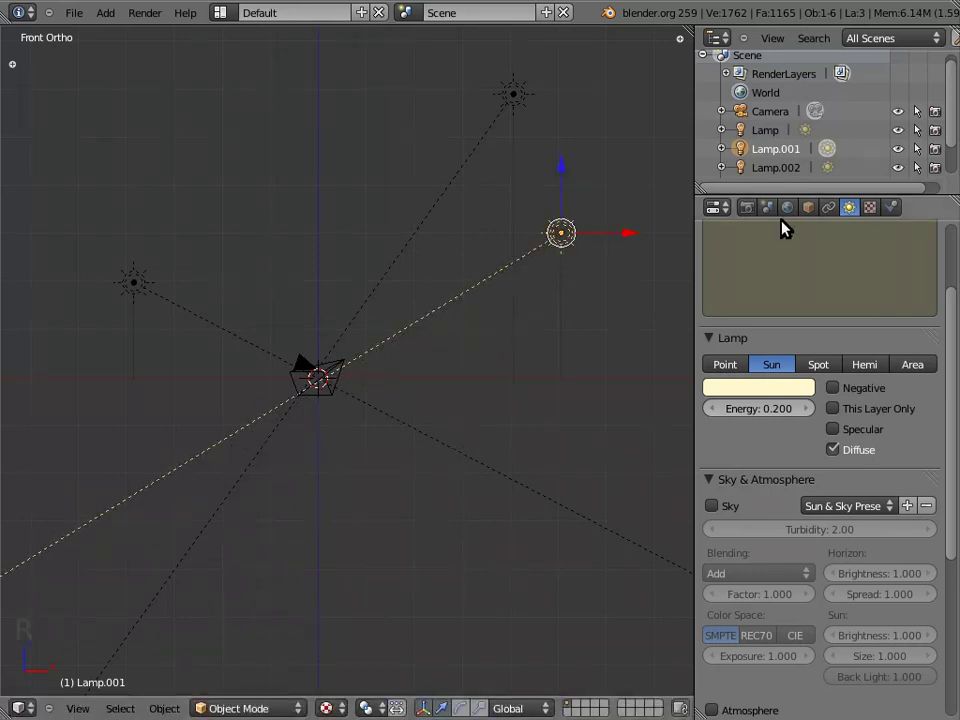
# Set the world horizon black and enable ambient occlusion at factor 0.10.
pyautogui.click(790, 208)
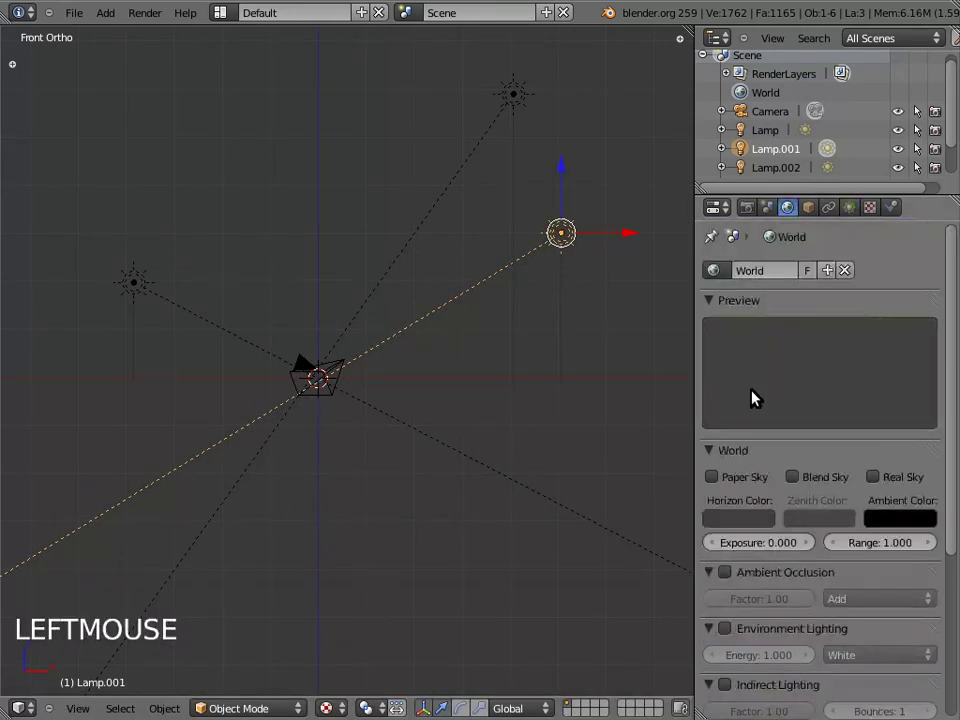
pyautogui.click(754, 528)
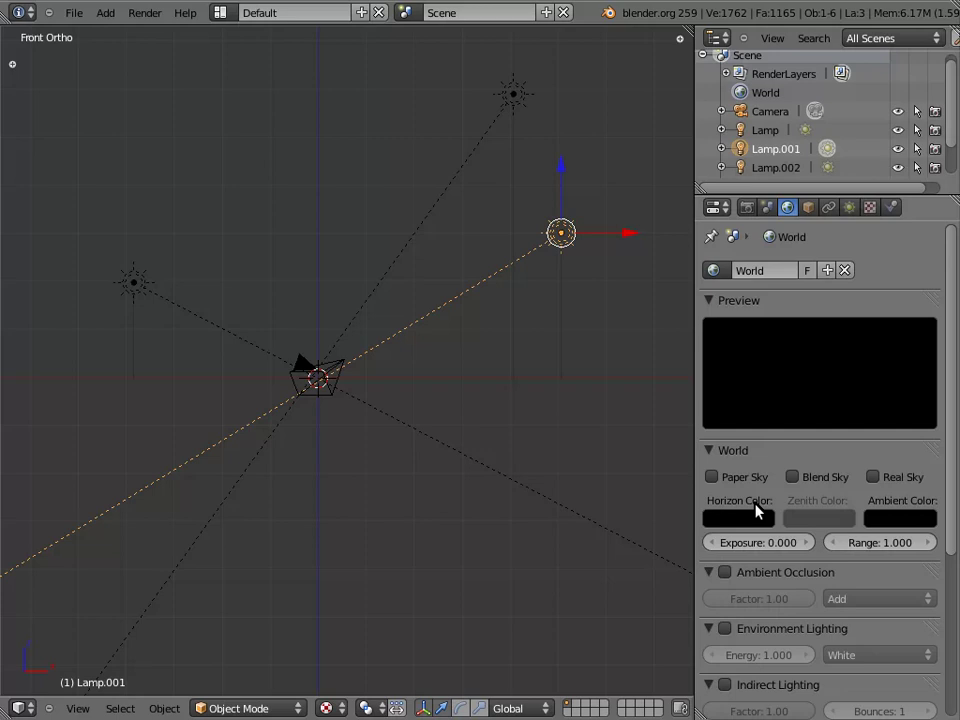
pyautogui.click(732, 576)
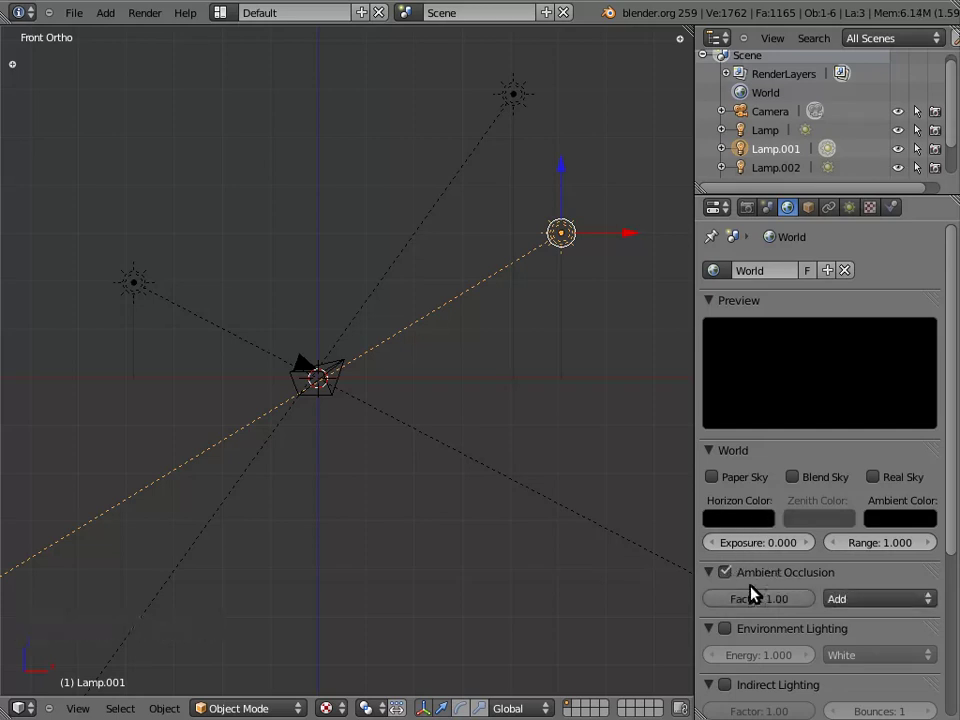
pyautogui.click(749, 601)
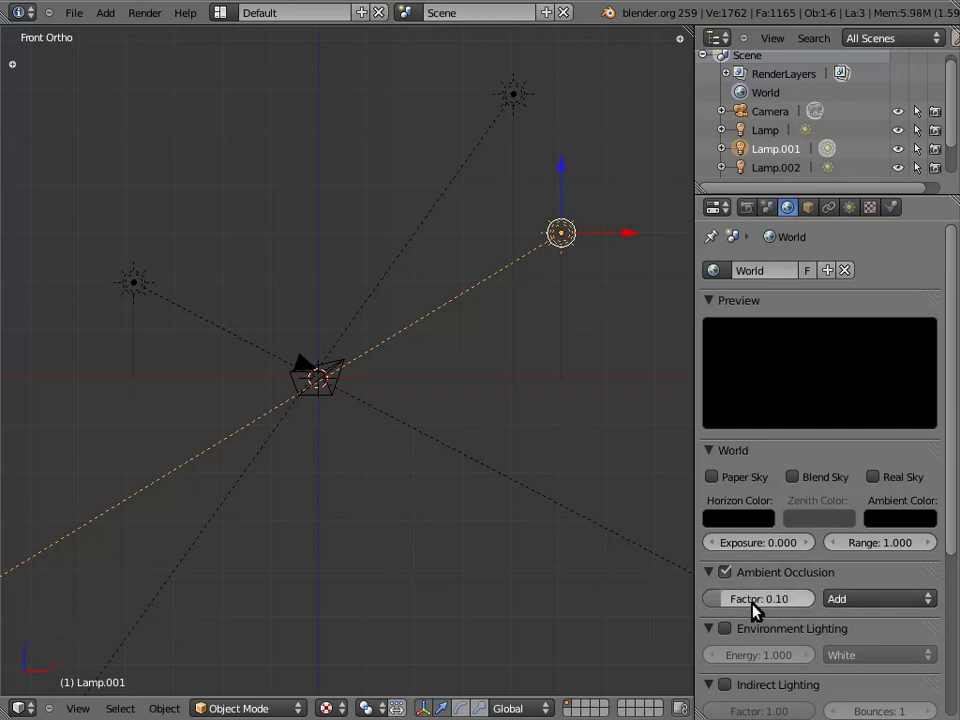
# Enable environment lighting at energy 0.1 and set ambient occlusion to Multiply.
pyautogui.click(729, 634)
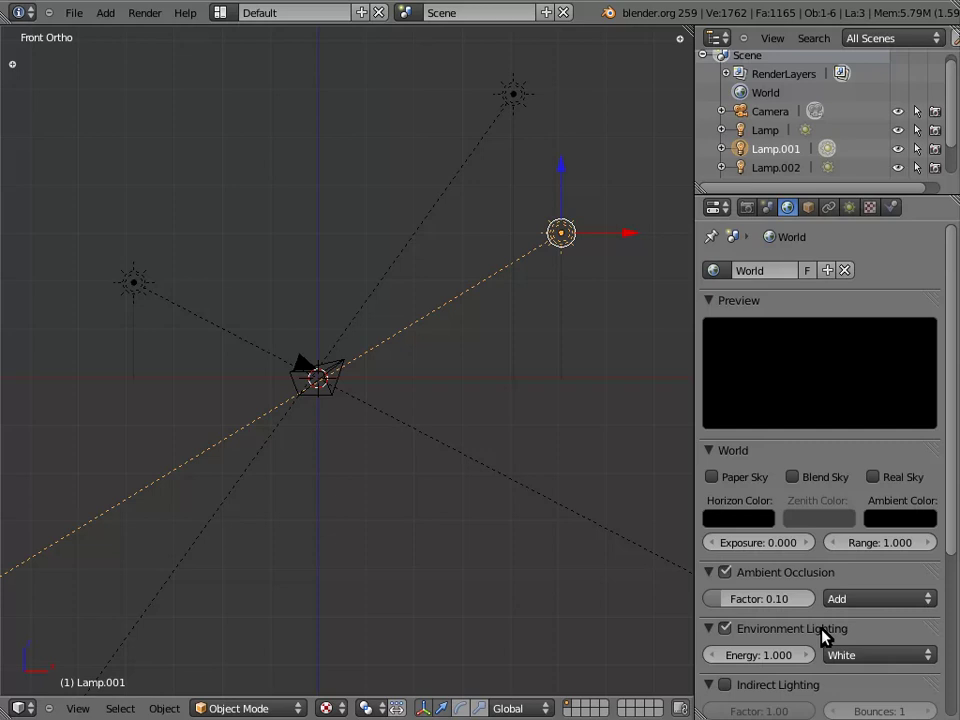
pyautogui.click(764, 661)
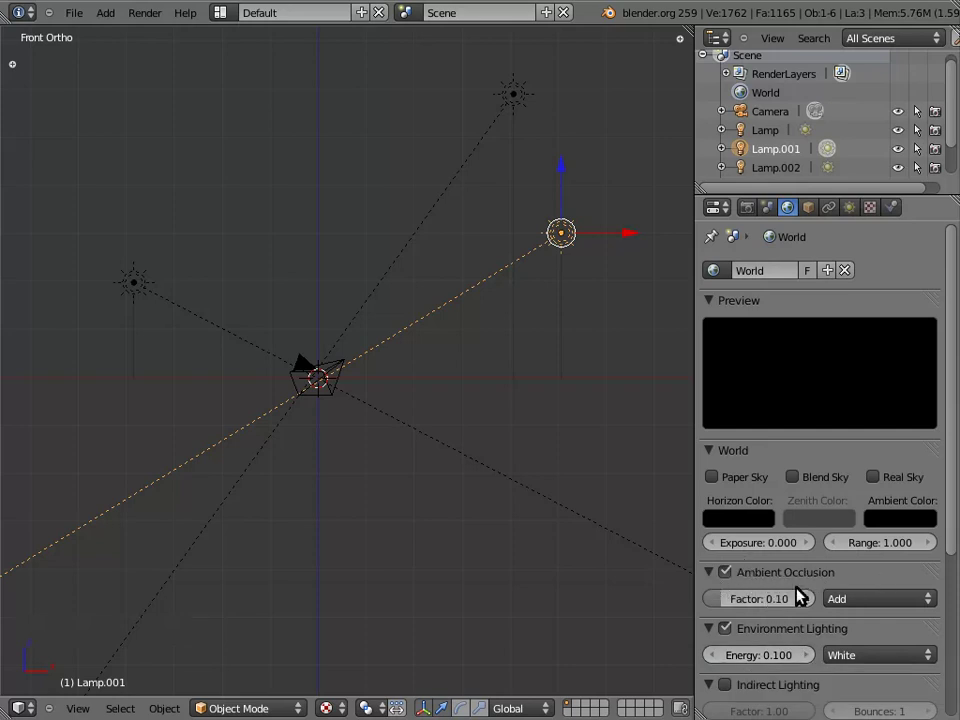
pyautogui.click(866, 603)
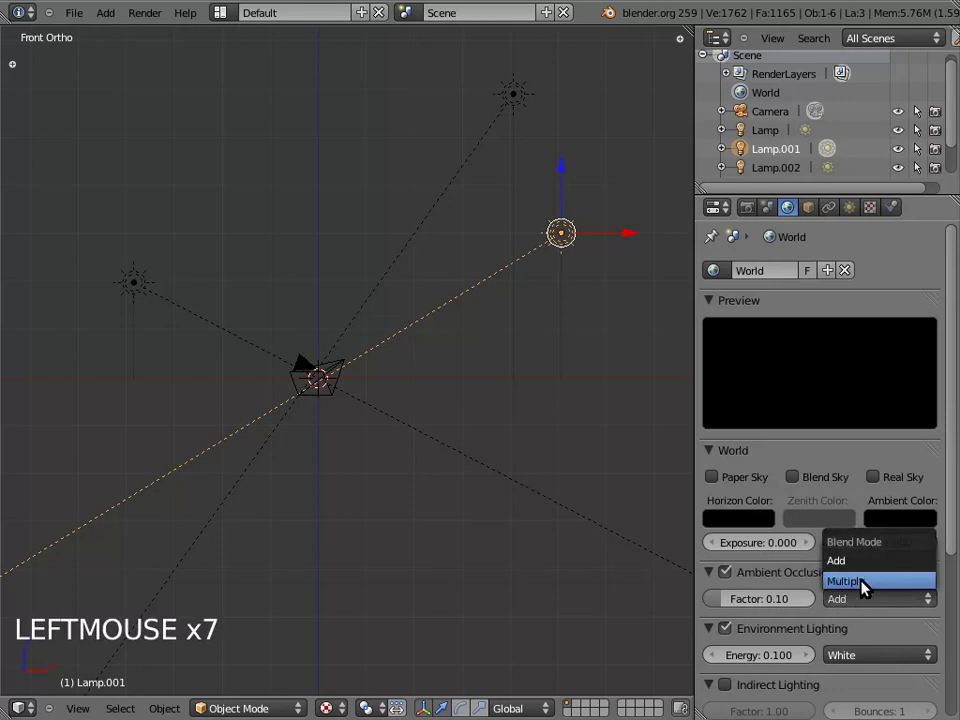